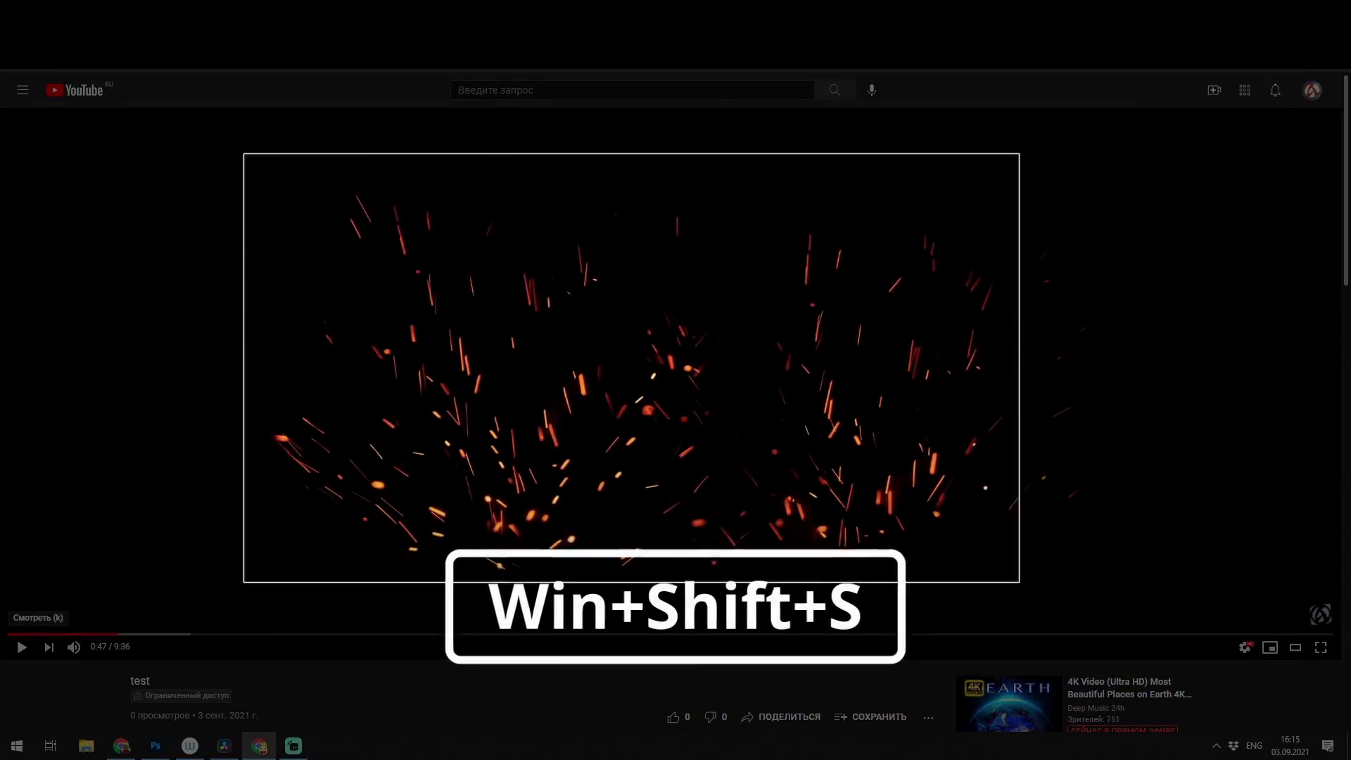
Step: Snip the orange sparks footage and paste it into the Photoshop composition as a new layer
left_click(774, 418)
key("ctrl+v")
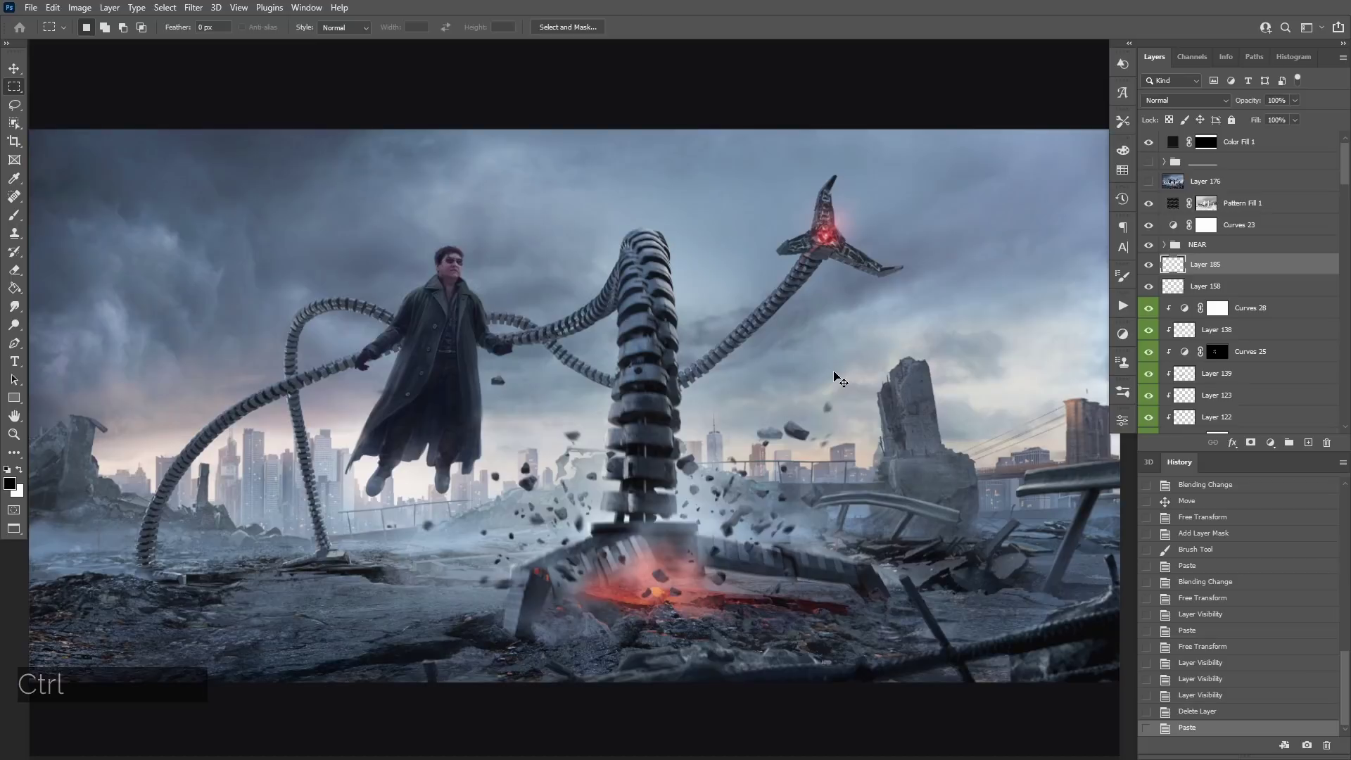
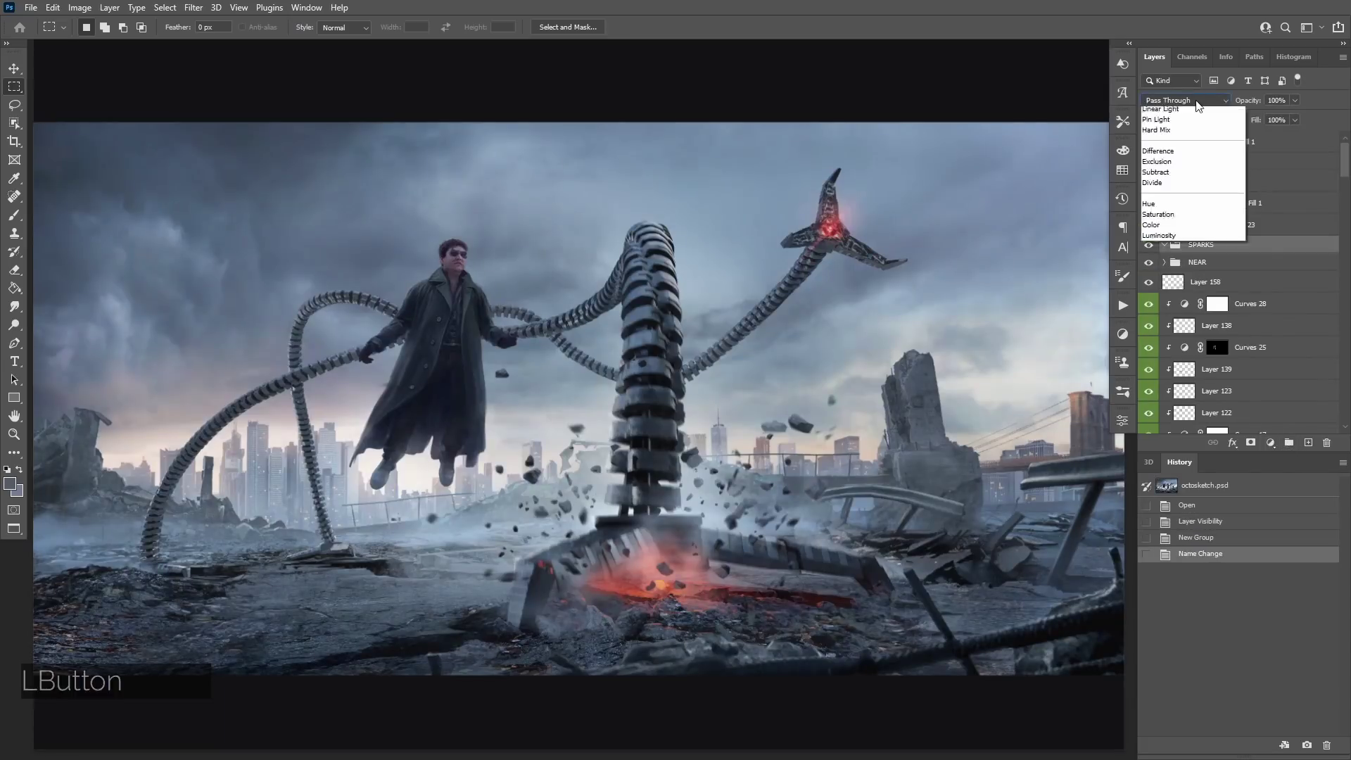
Step: Set the SPARKS group to Normal blending with a black Solid Color fill, ready for an adjustment layer
left_click(1274, 449)
left_click(1258, 470)
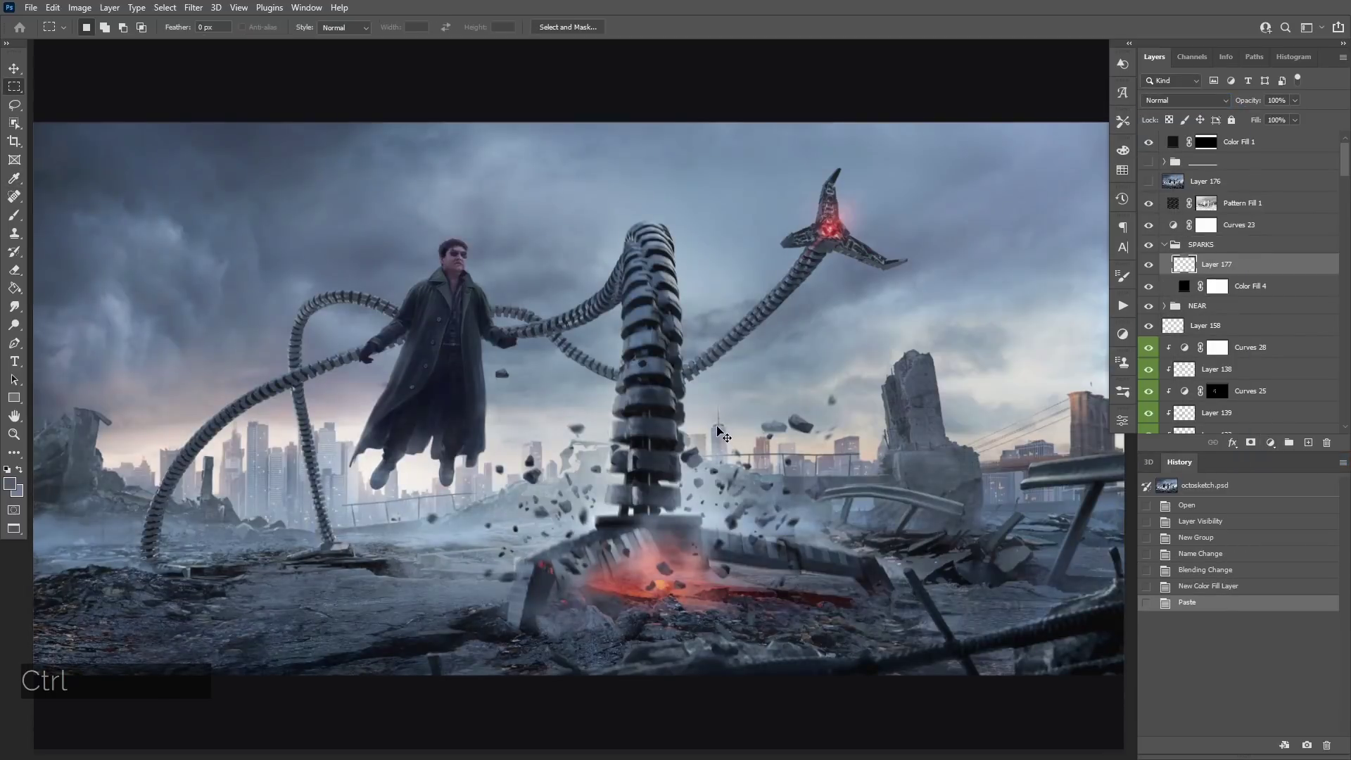
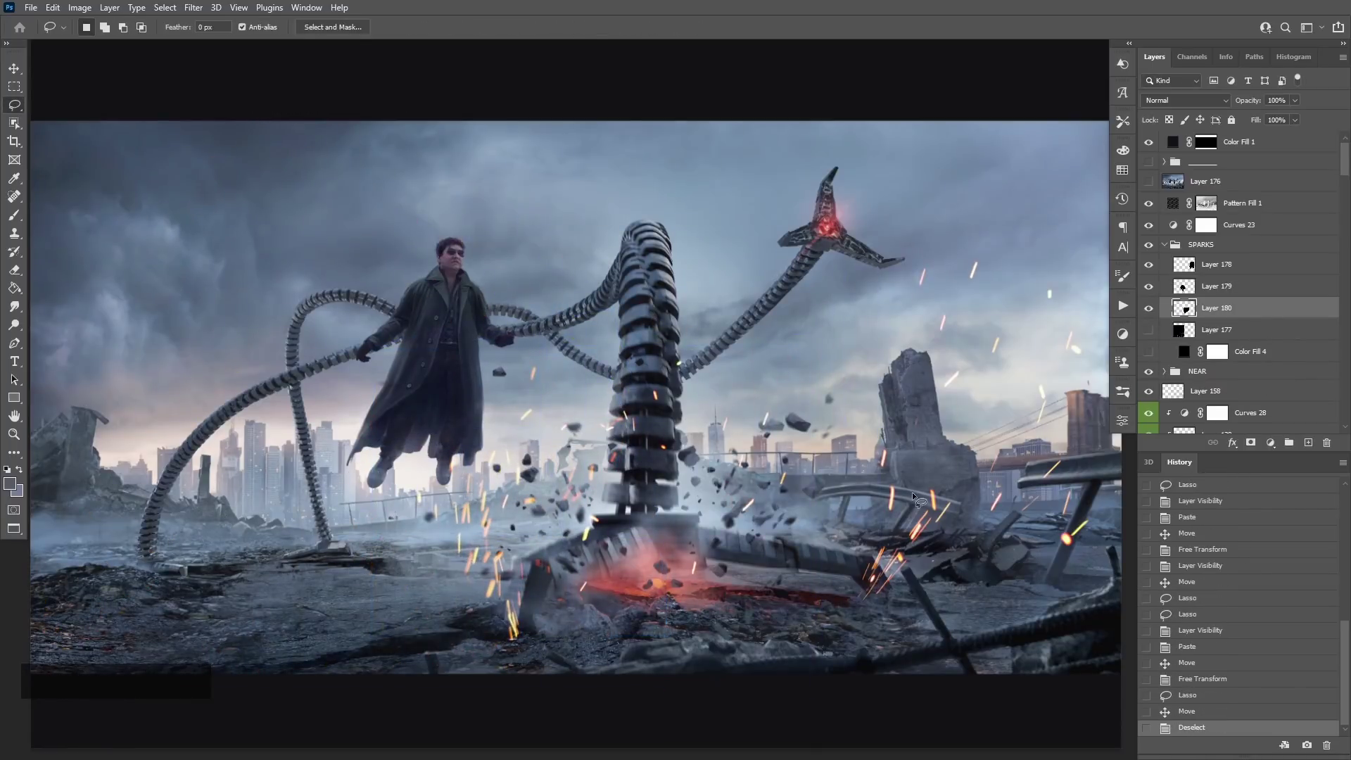
left_click(1274, 443)
Step: Add a Gradient Map adjustment layer atop the SPARKS group
left_click(1274, 687)
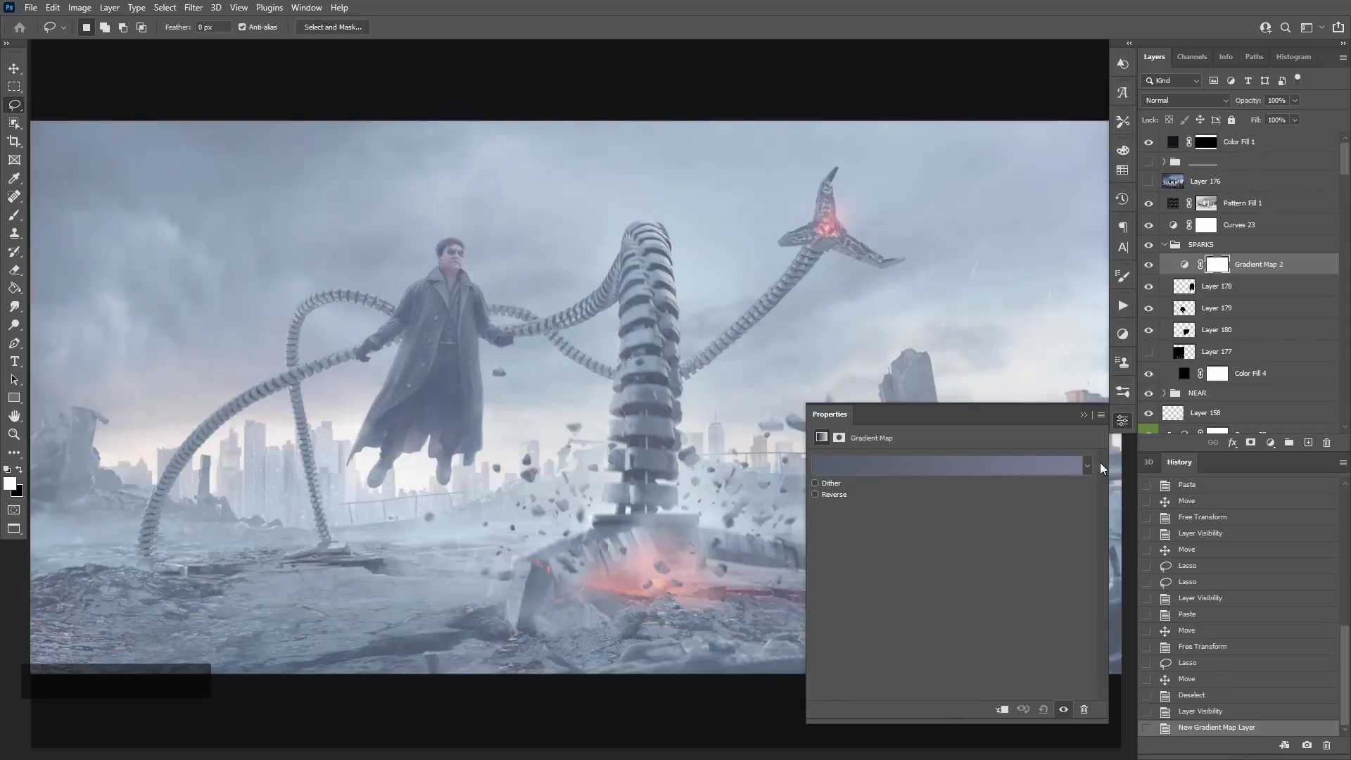
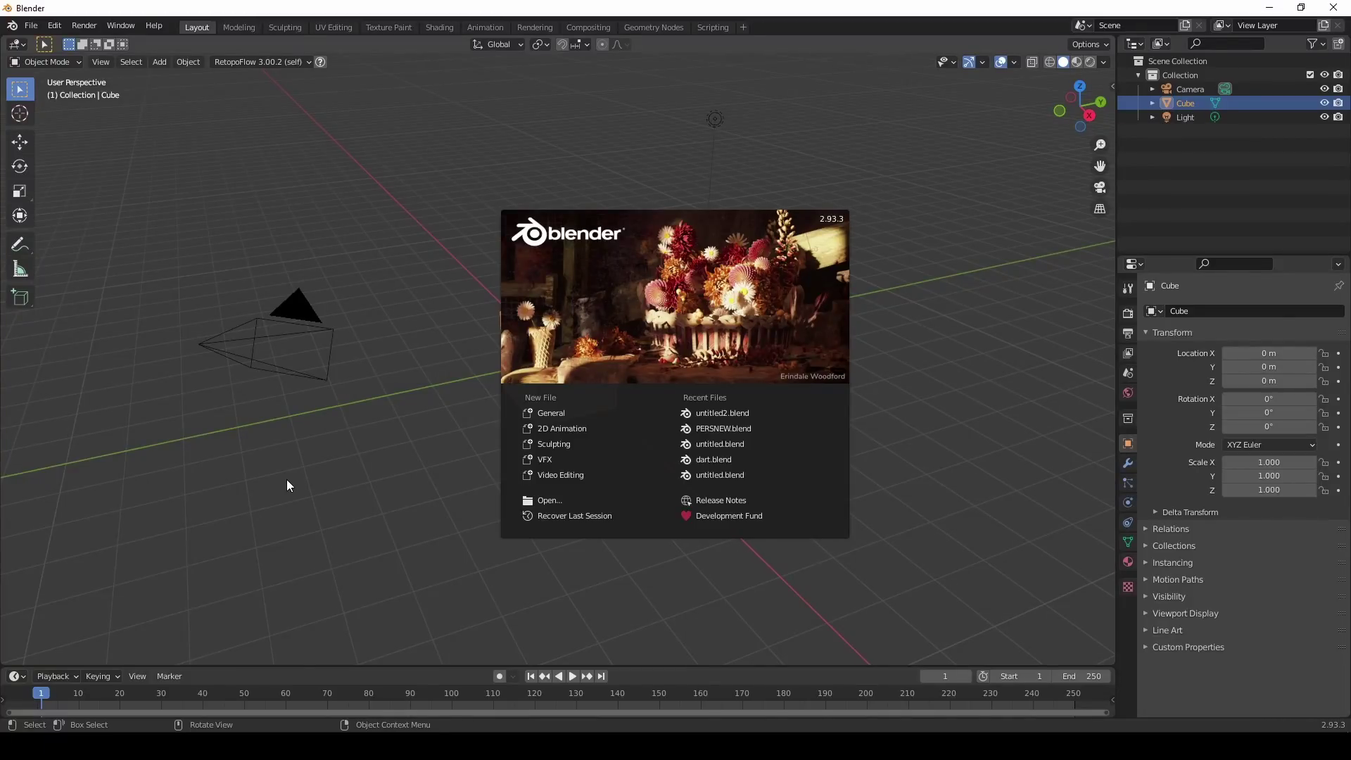
Step: Delete the default cube and add a UV sphere at the scene origin
key("Delete")
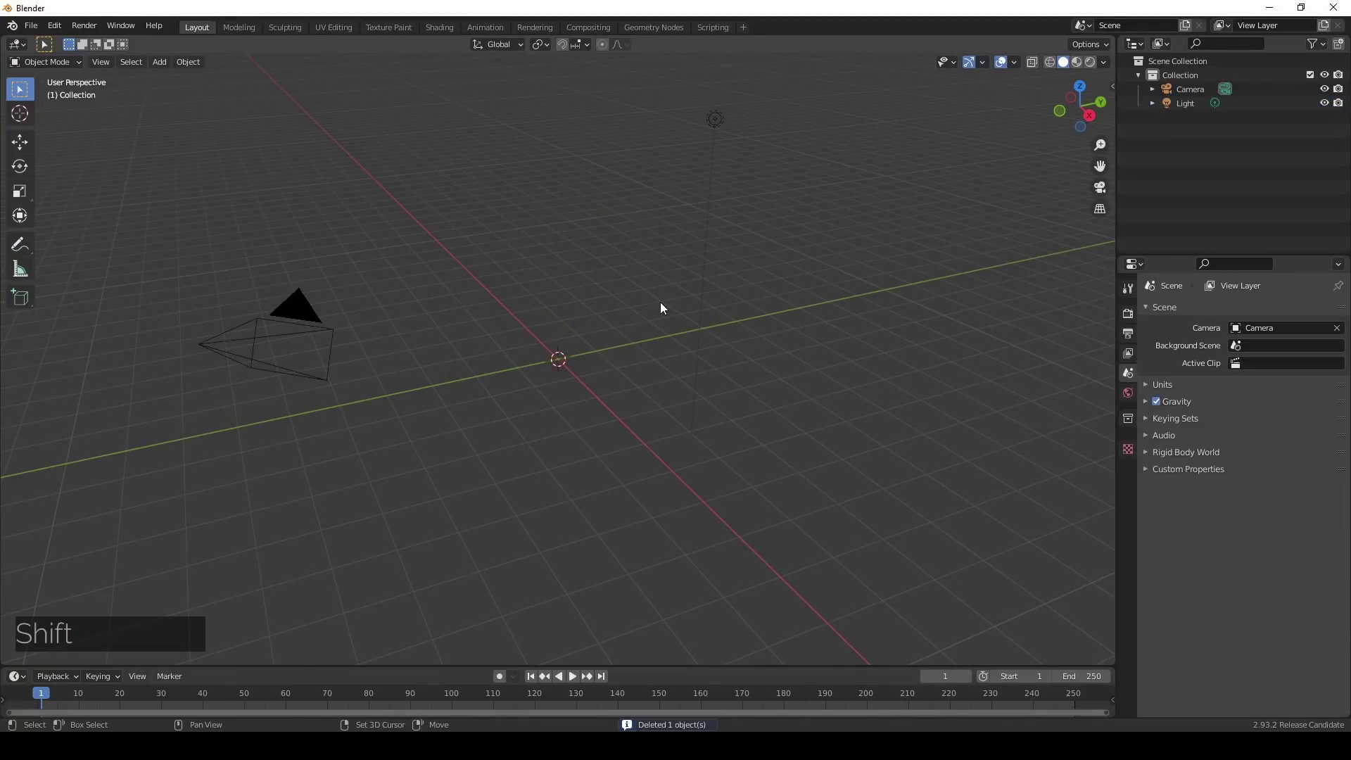
left_click(726, 349)
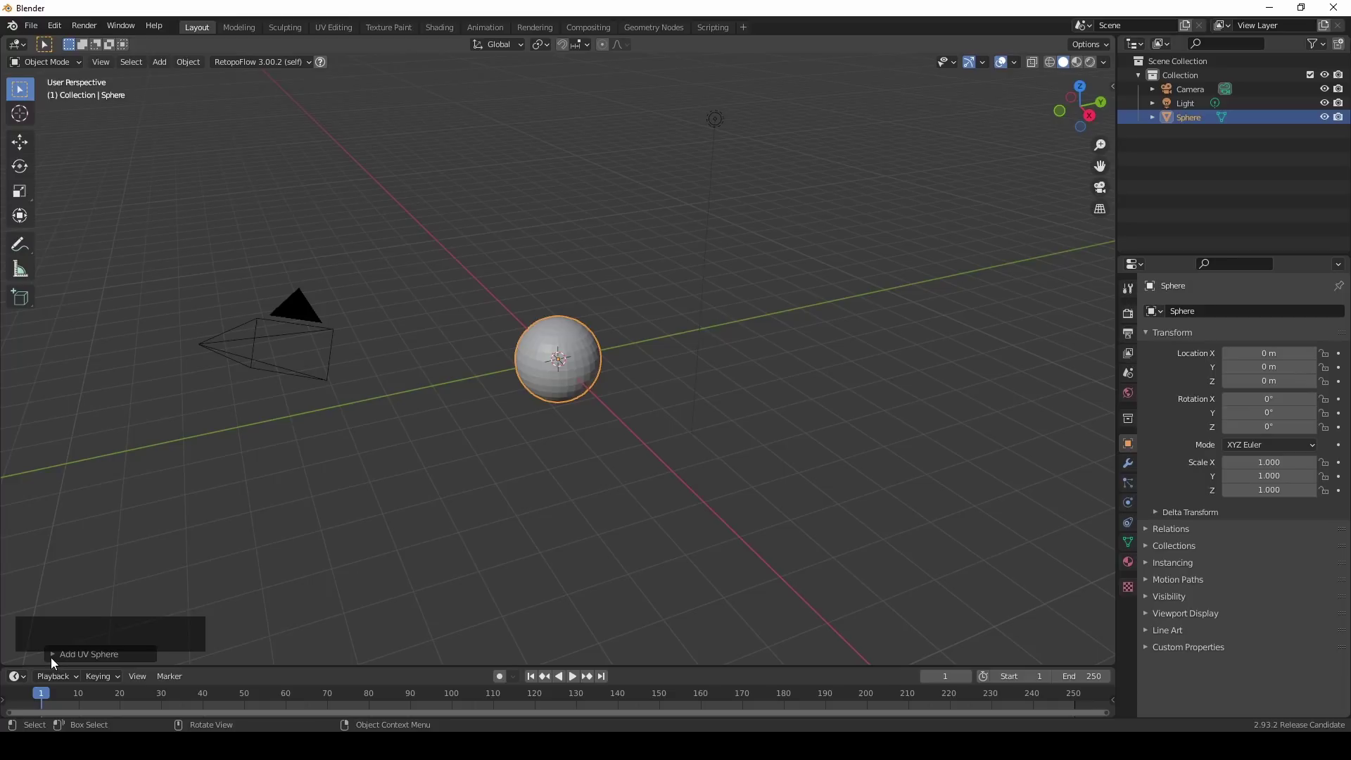
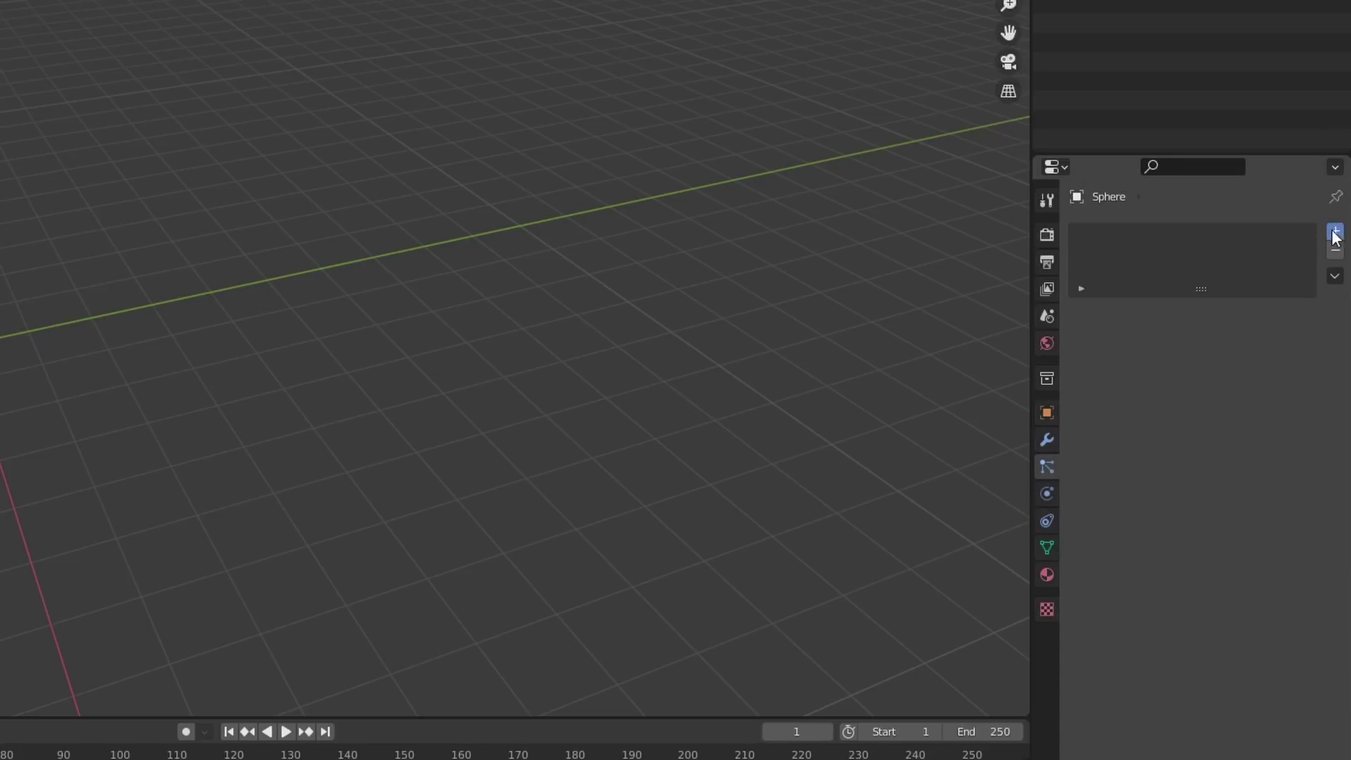
Step: Play and stop the animation to preview particles pouring from the sphere
key("space")
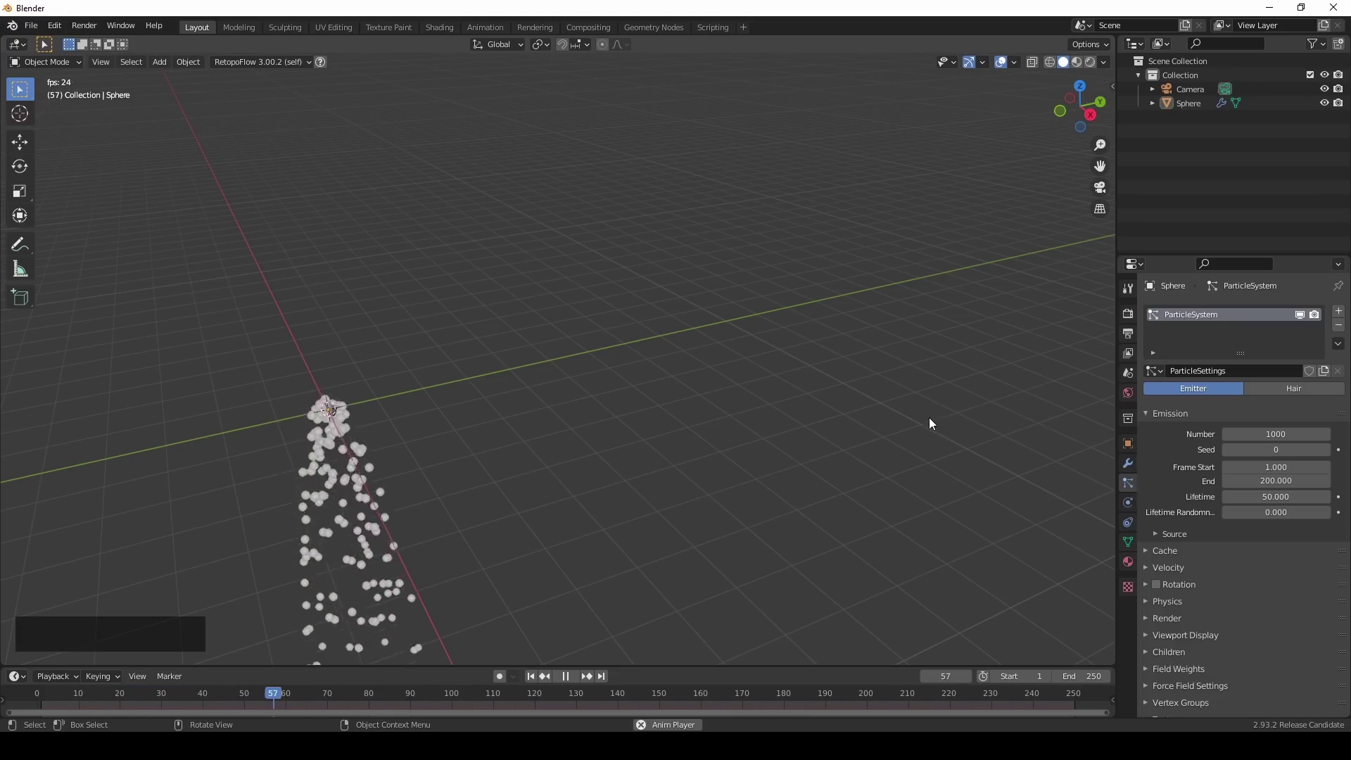
key("space")
middle_click(526, 449)
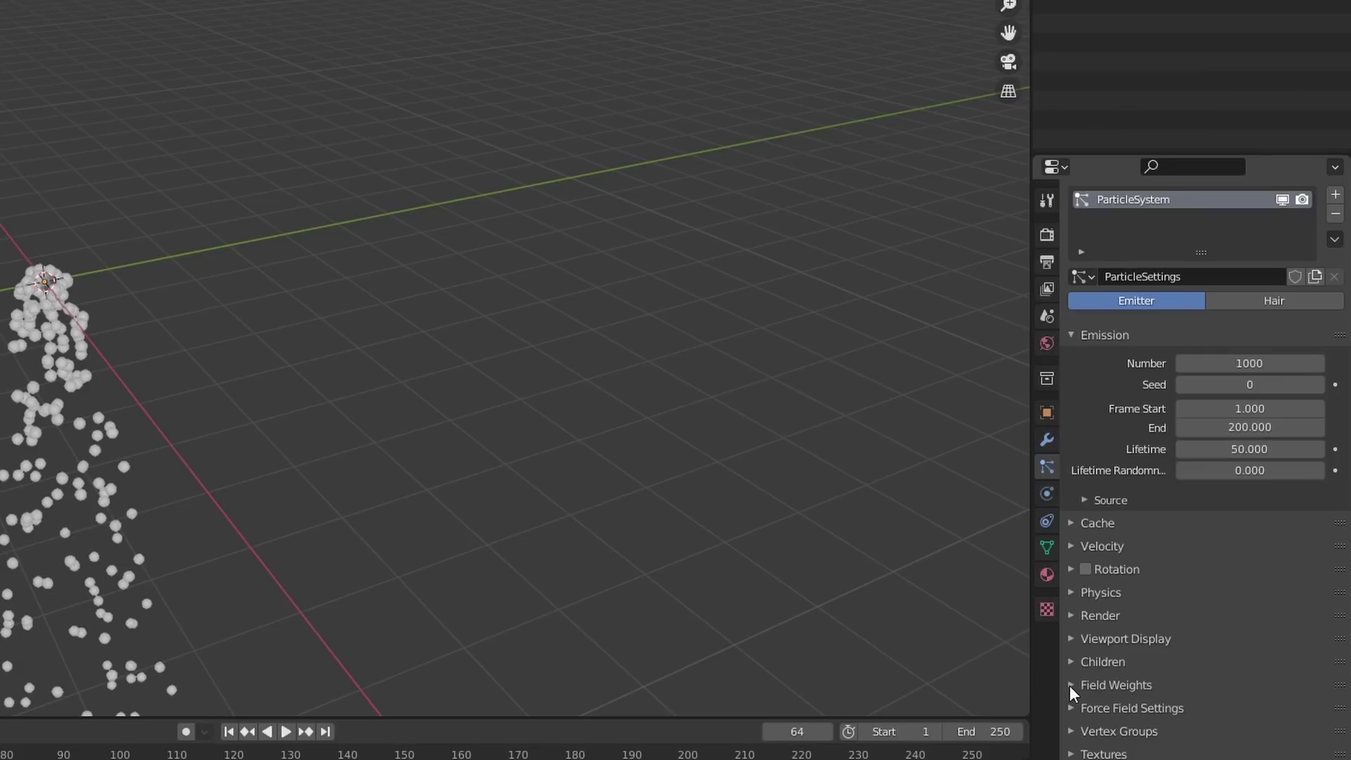
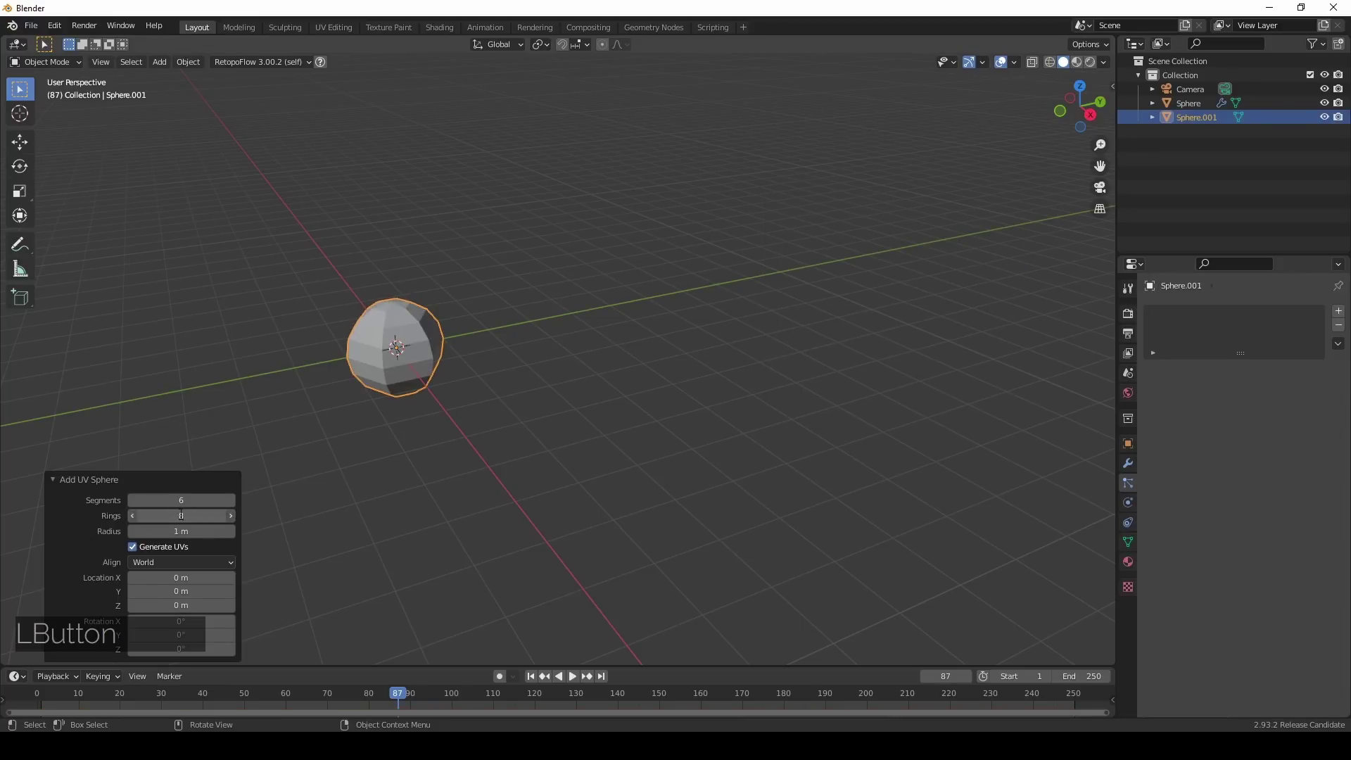
Step: Scale the new low-poly sphere down to a tiny spark size and confirm it
key("4")
left_click(89, 571)
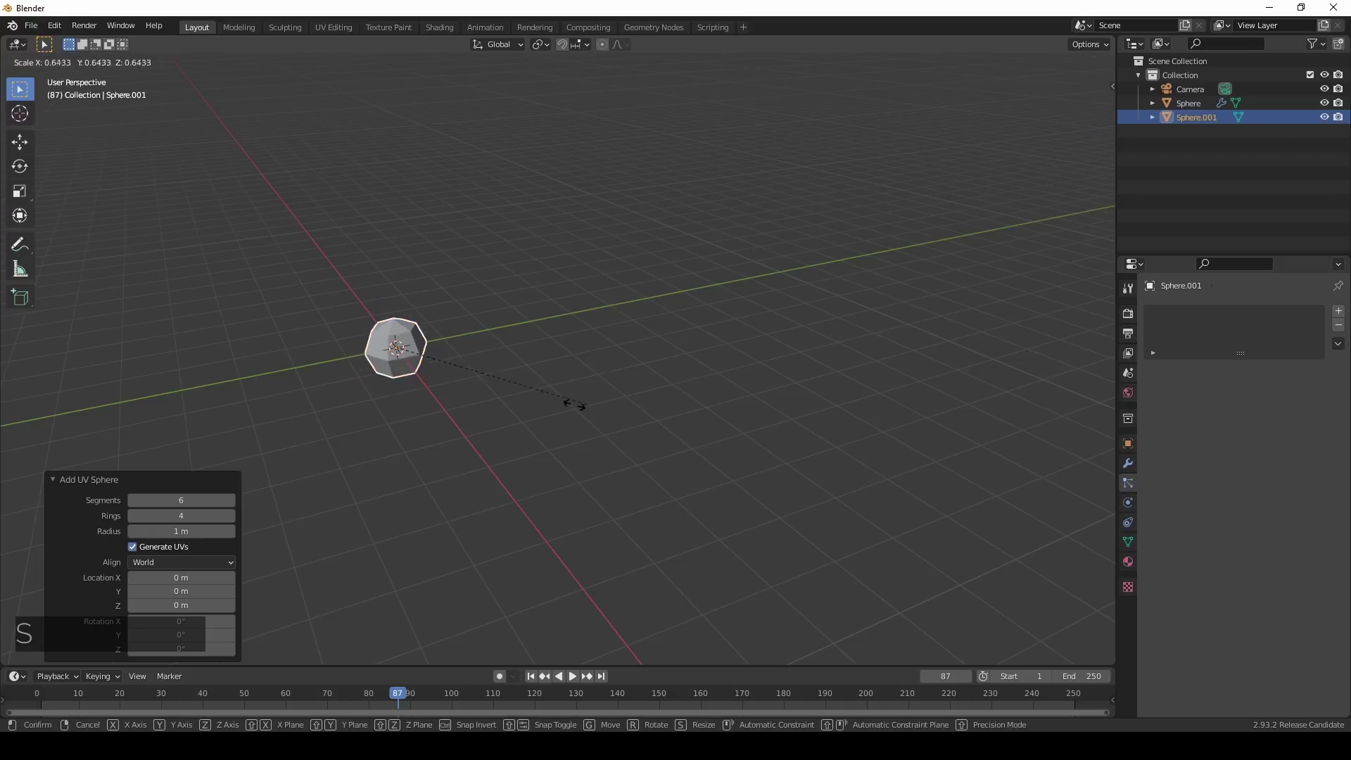
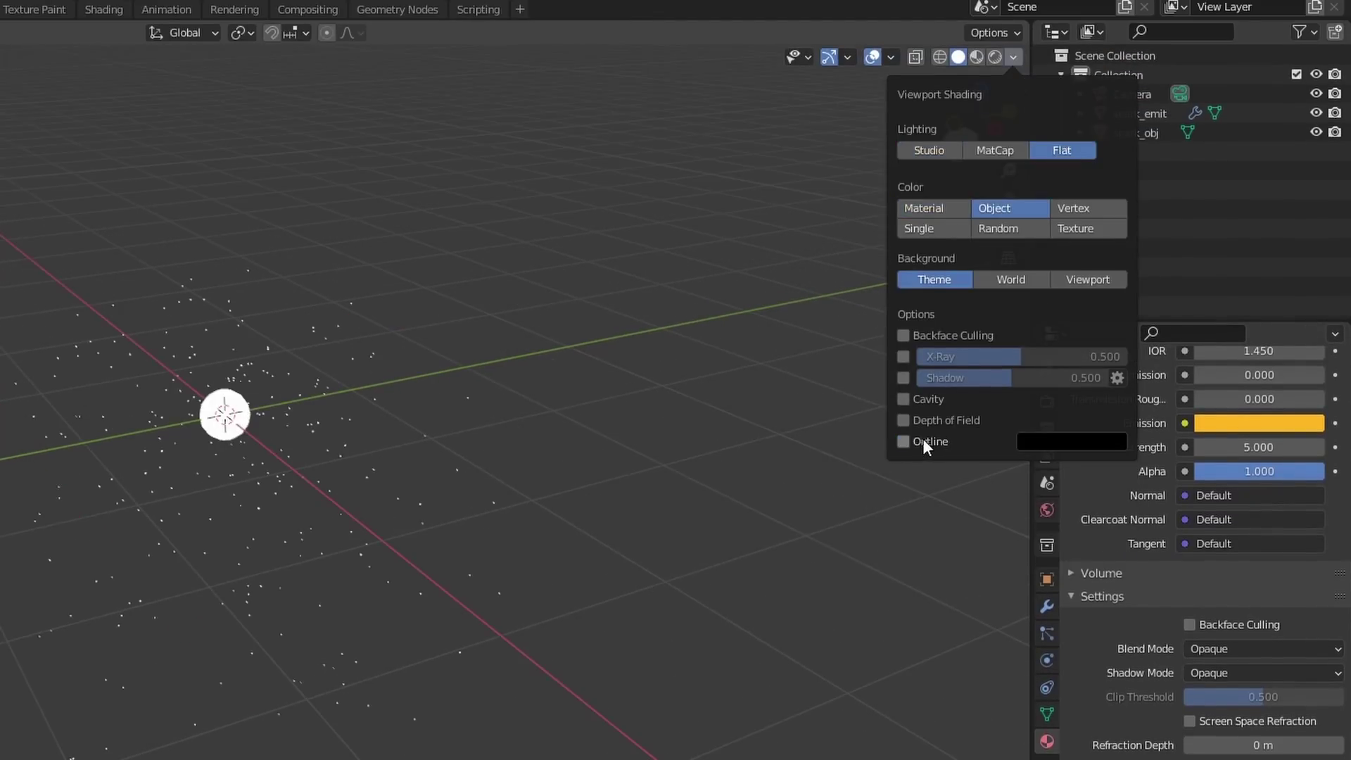
Step: Play the timeline to watch the orange spark instances emit, then stop playback
left_click(819, 311)
key("space")
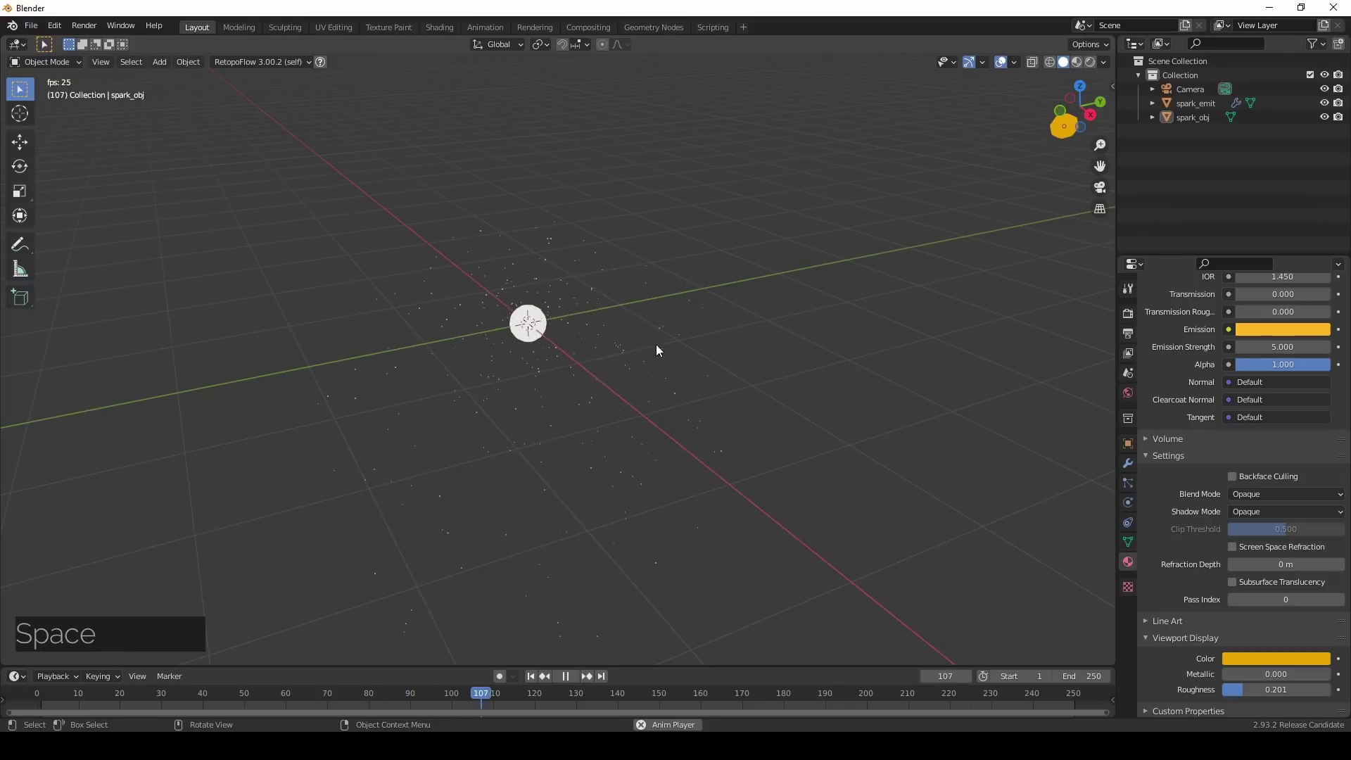
middle_click(582, 355)
left_click(503, 350)
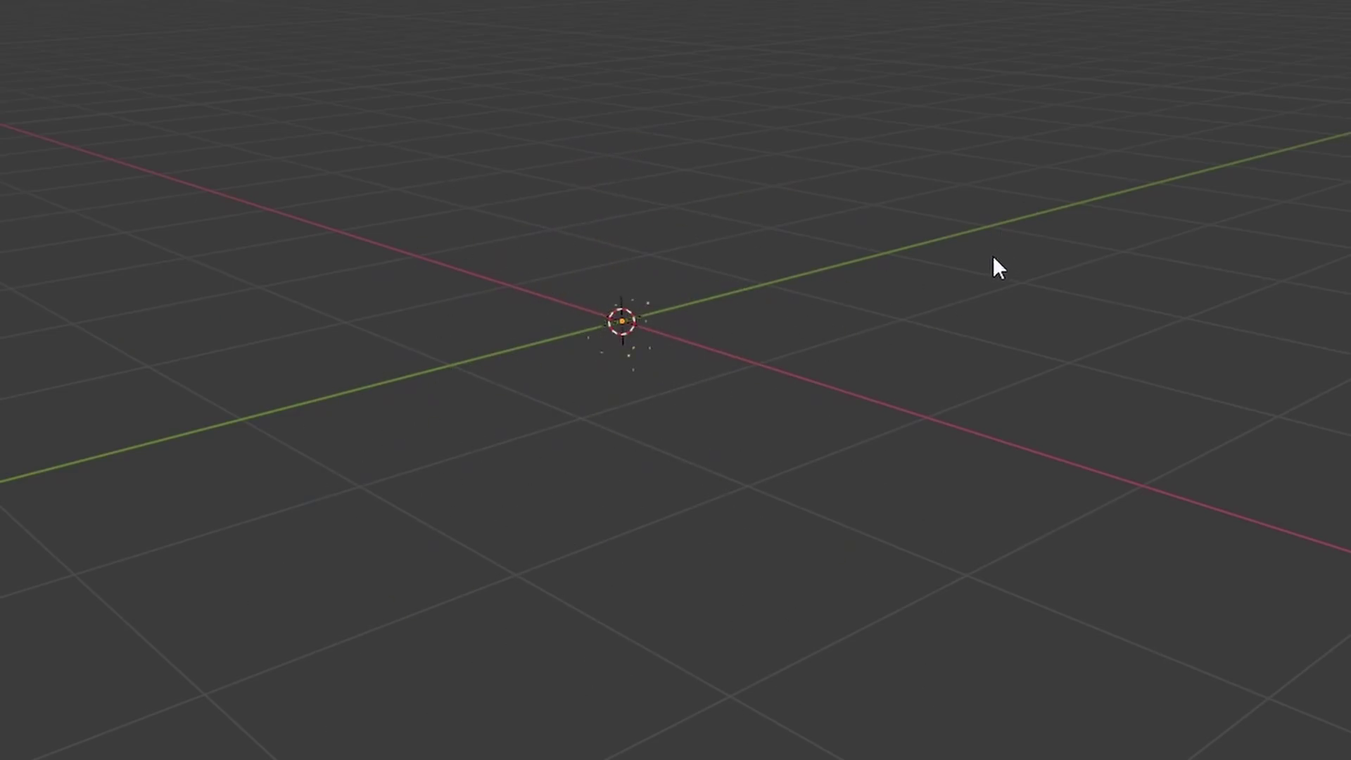
key("space")
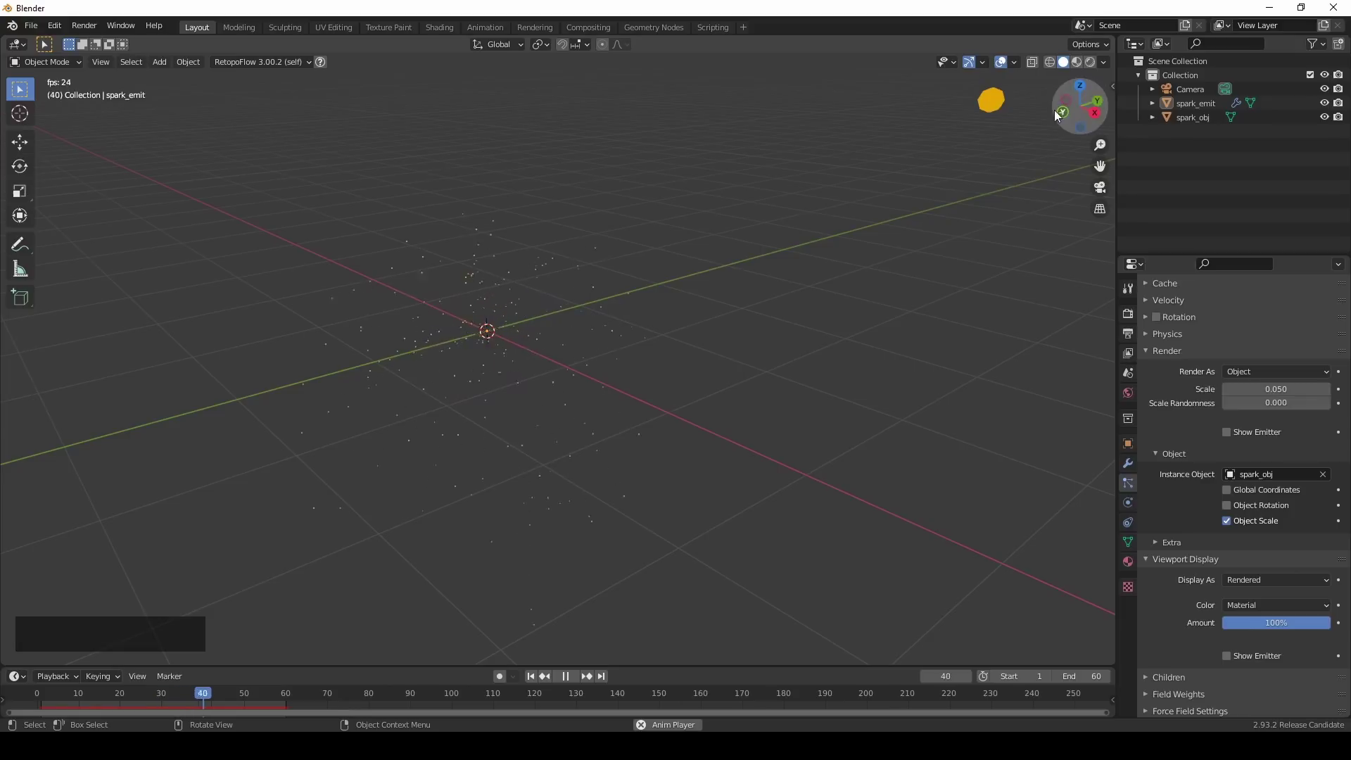
key("space")
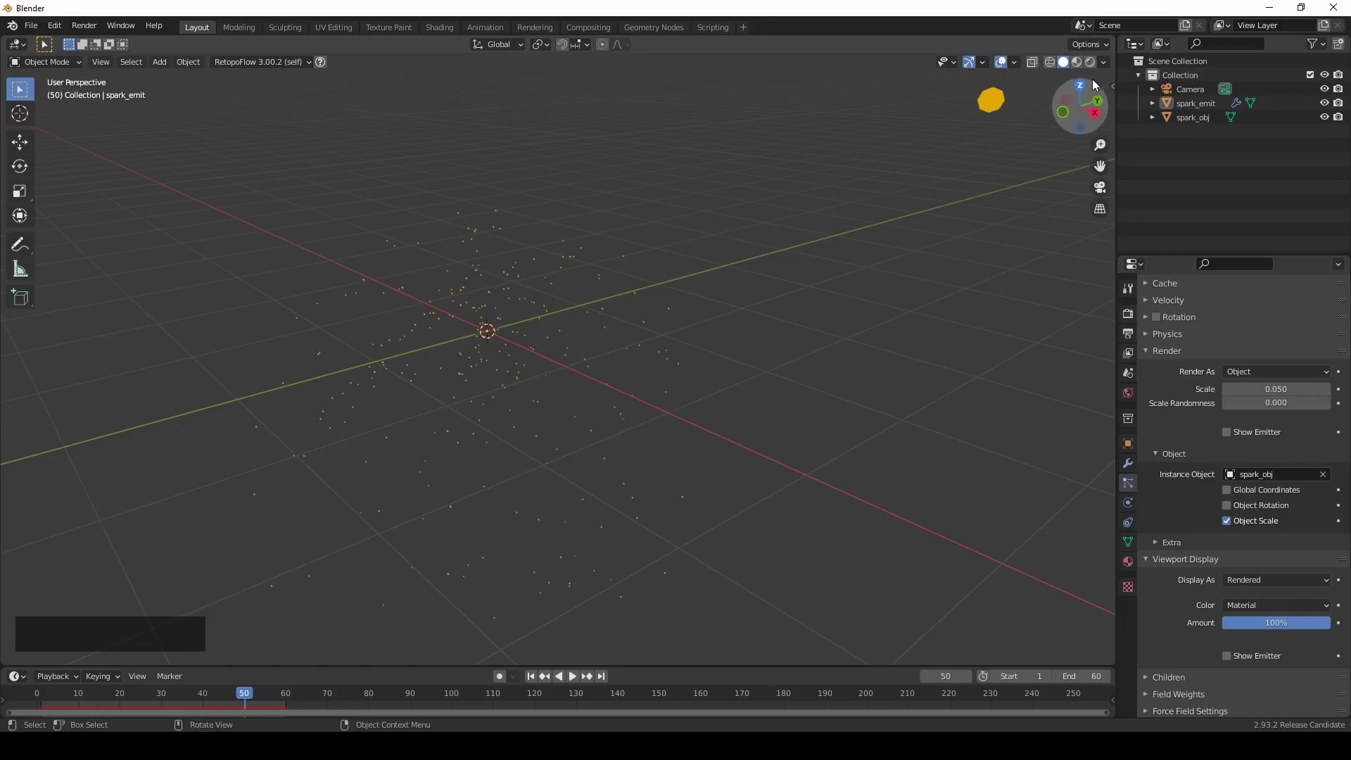
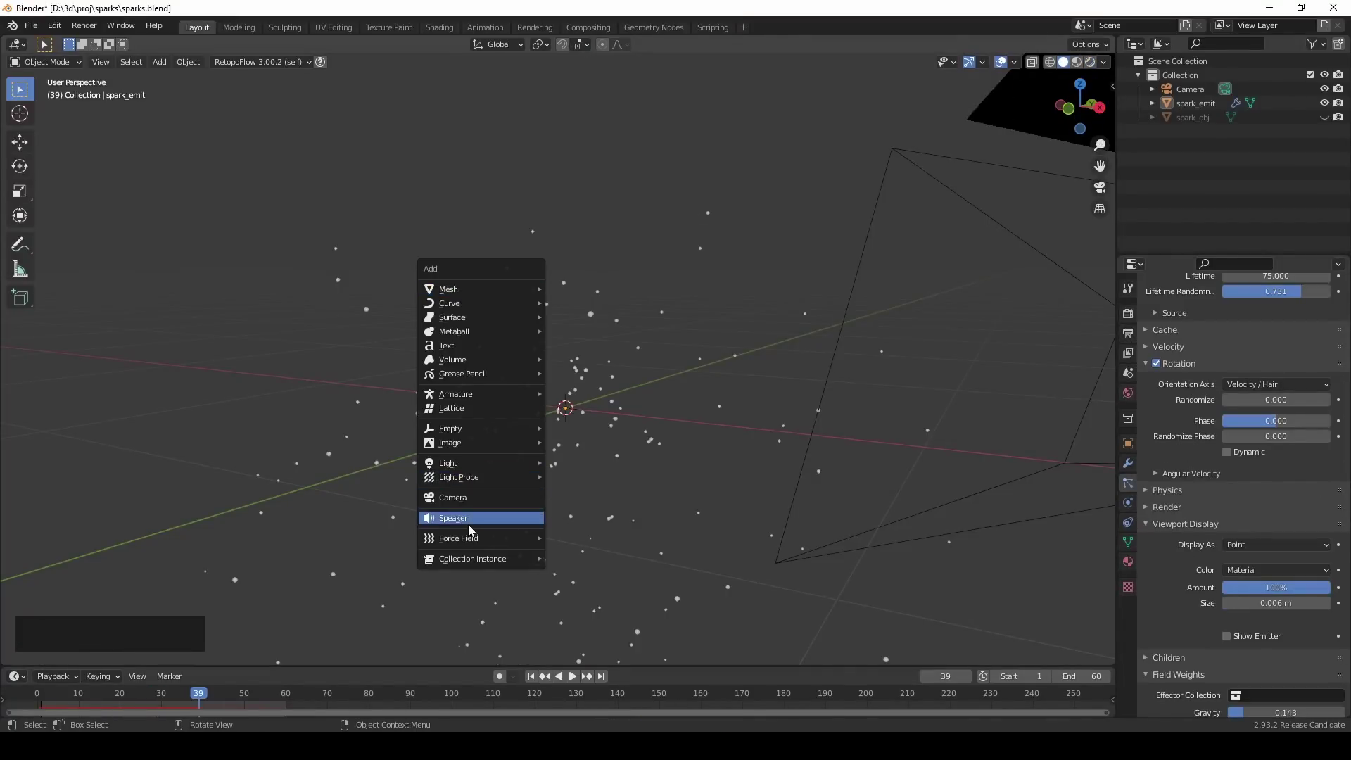
Step: Add a Wind force field and a repositioned Turbulence force field with strength 5
left_click(478, 547)
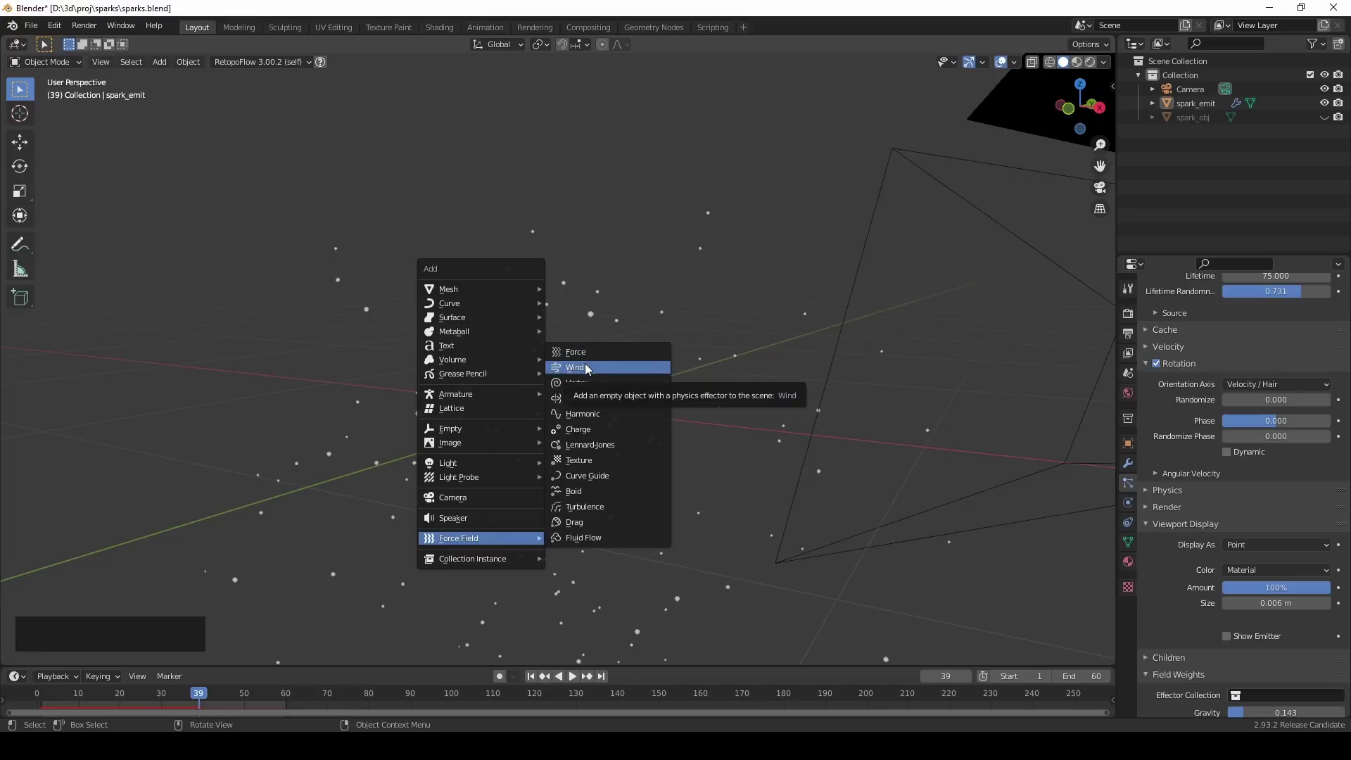
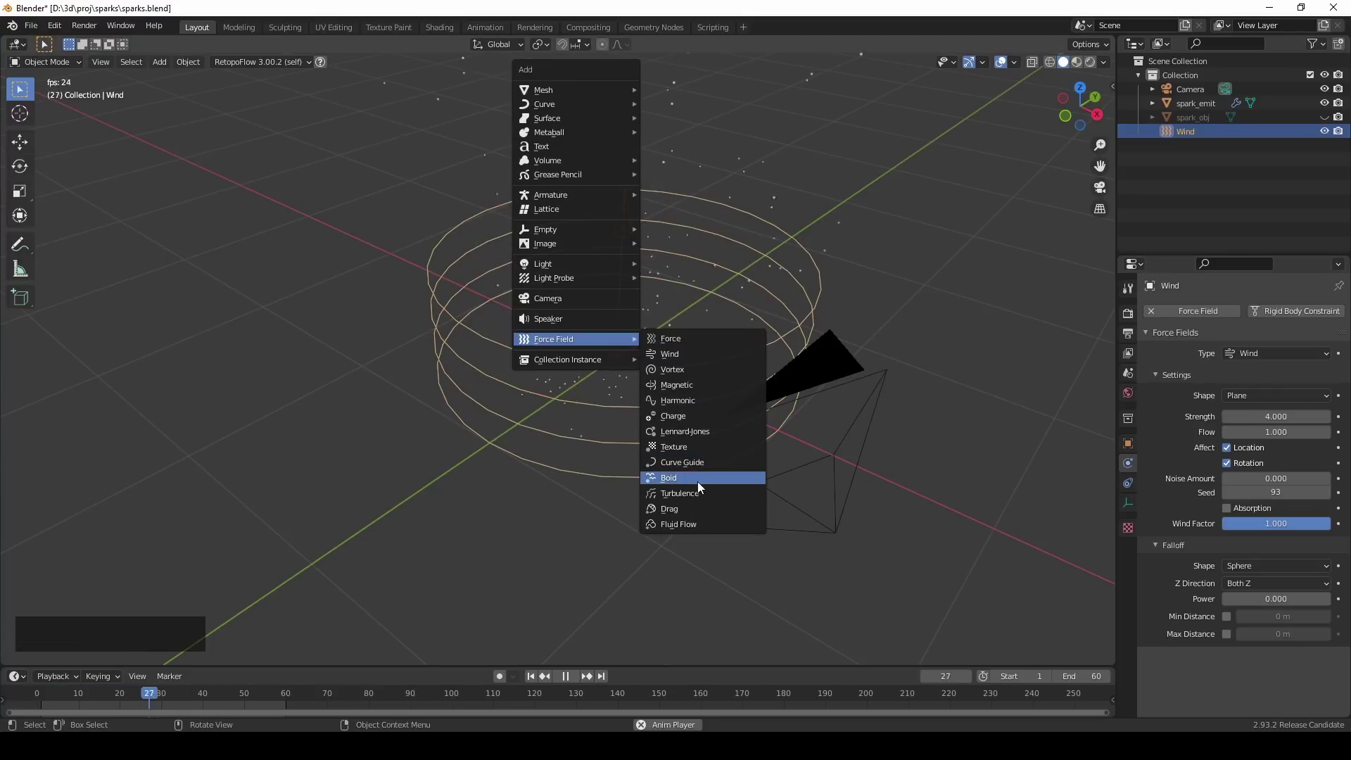
key("5")
key("Return")
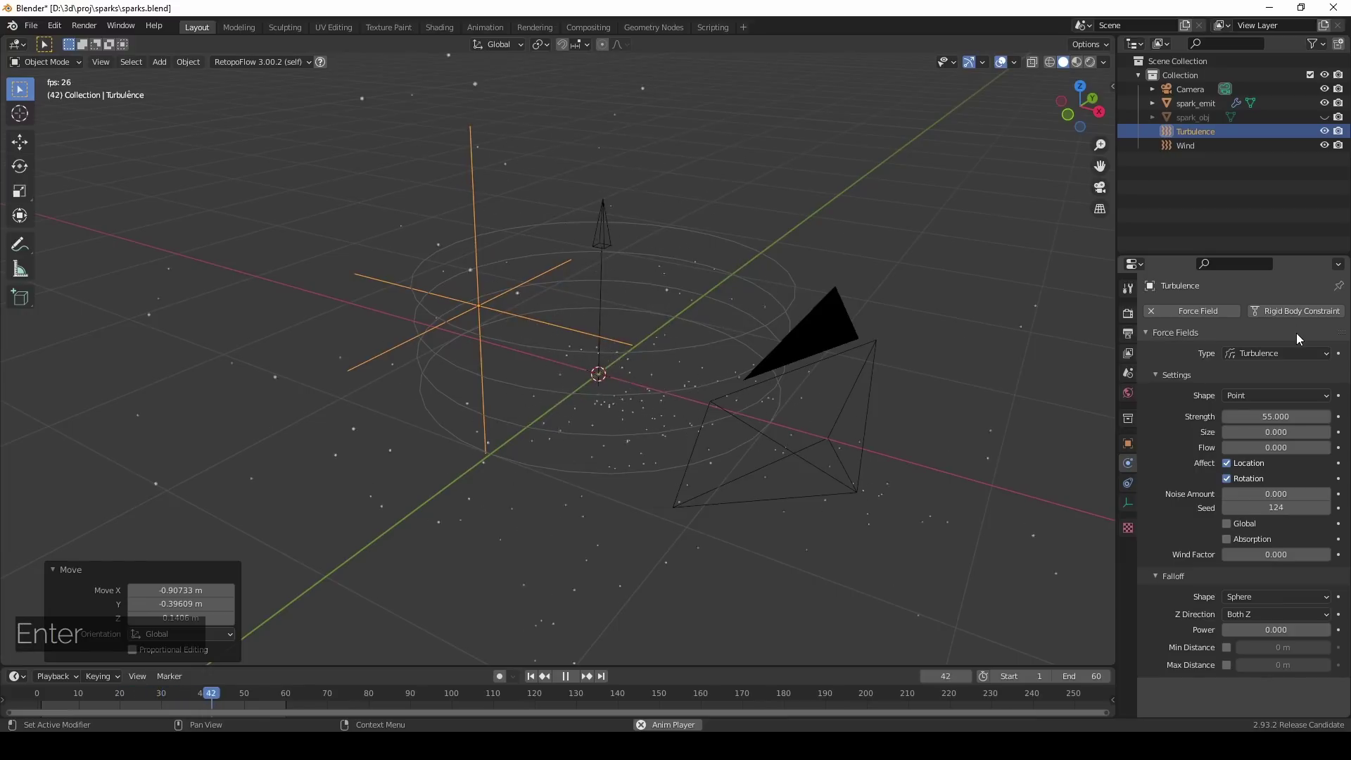
key("a")
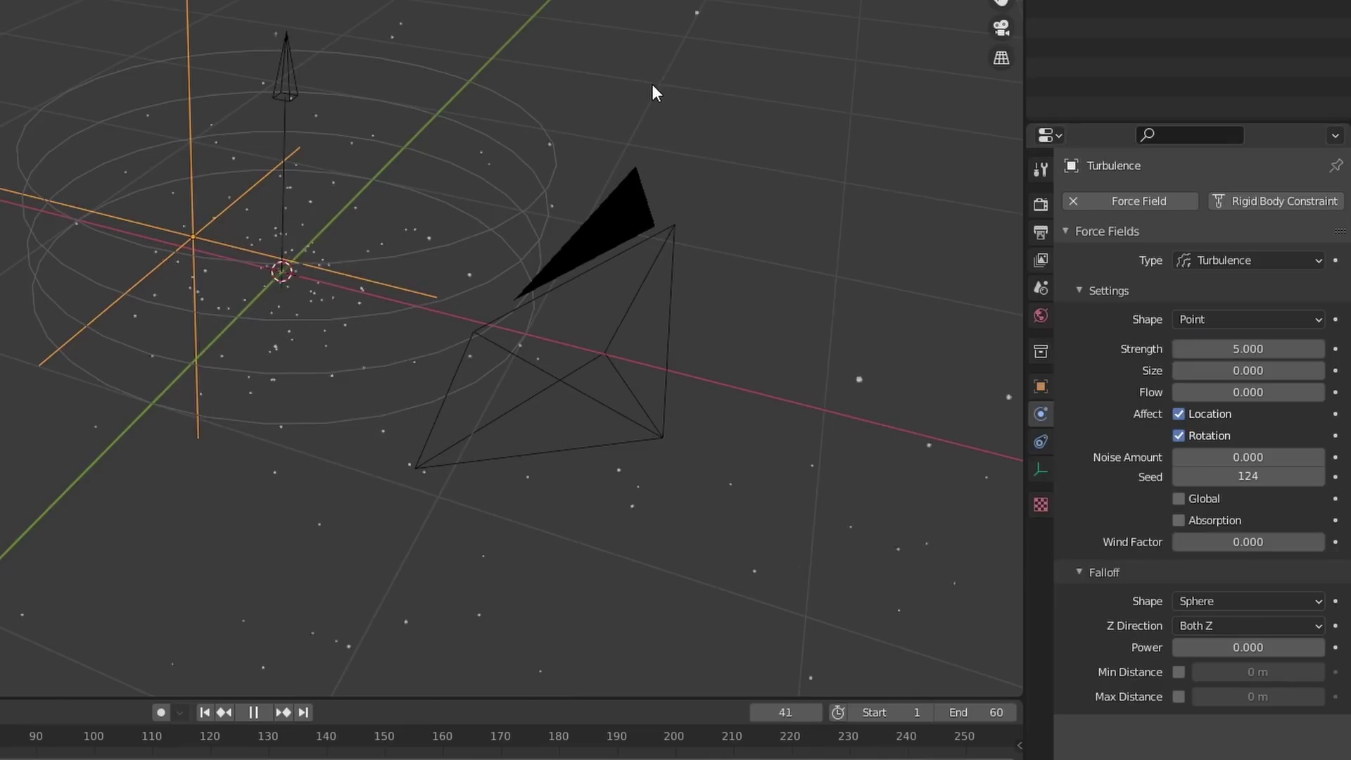
Step: Enable Motion Blur in Render Properties and render the current frame of sparks
left_click(147, 27)
left_click(83, 31)
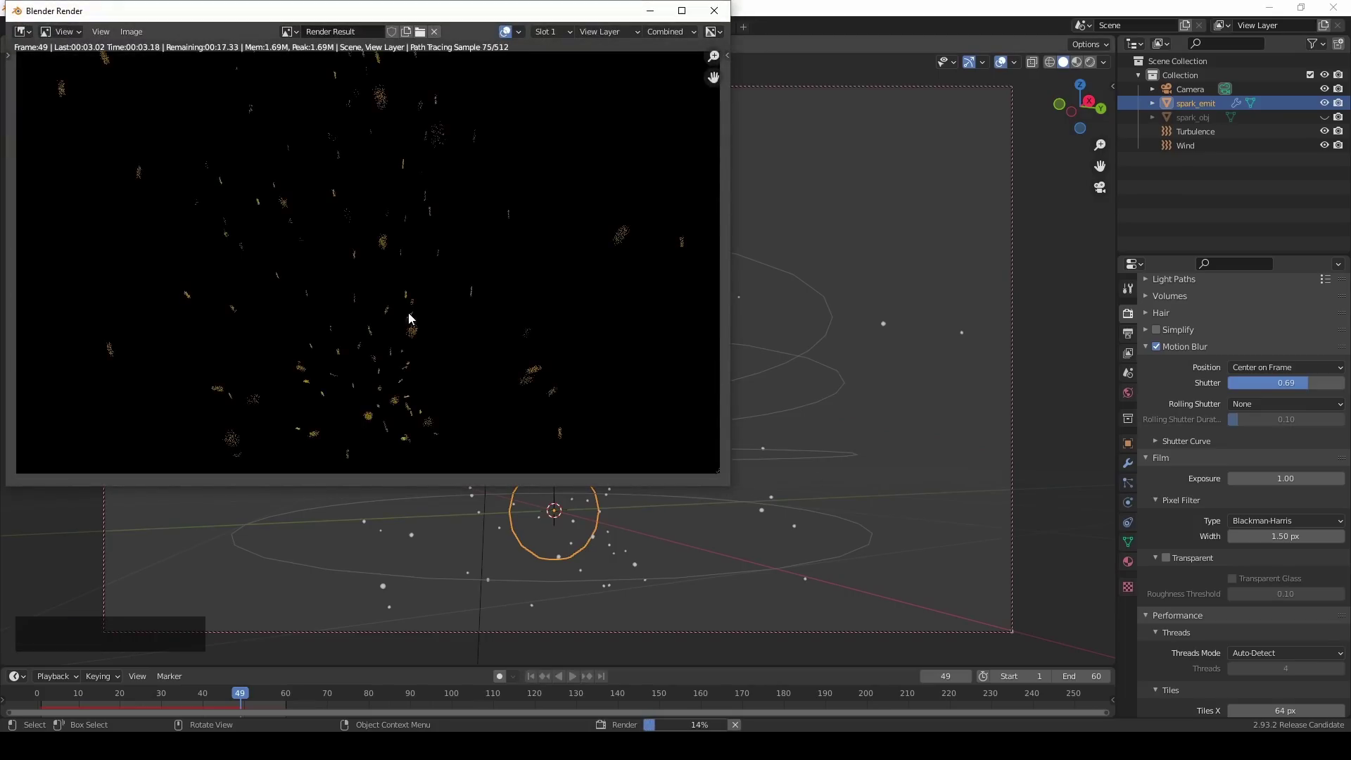
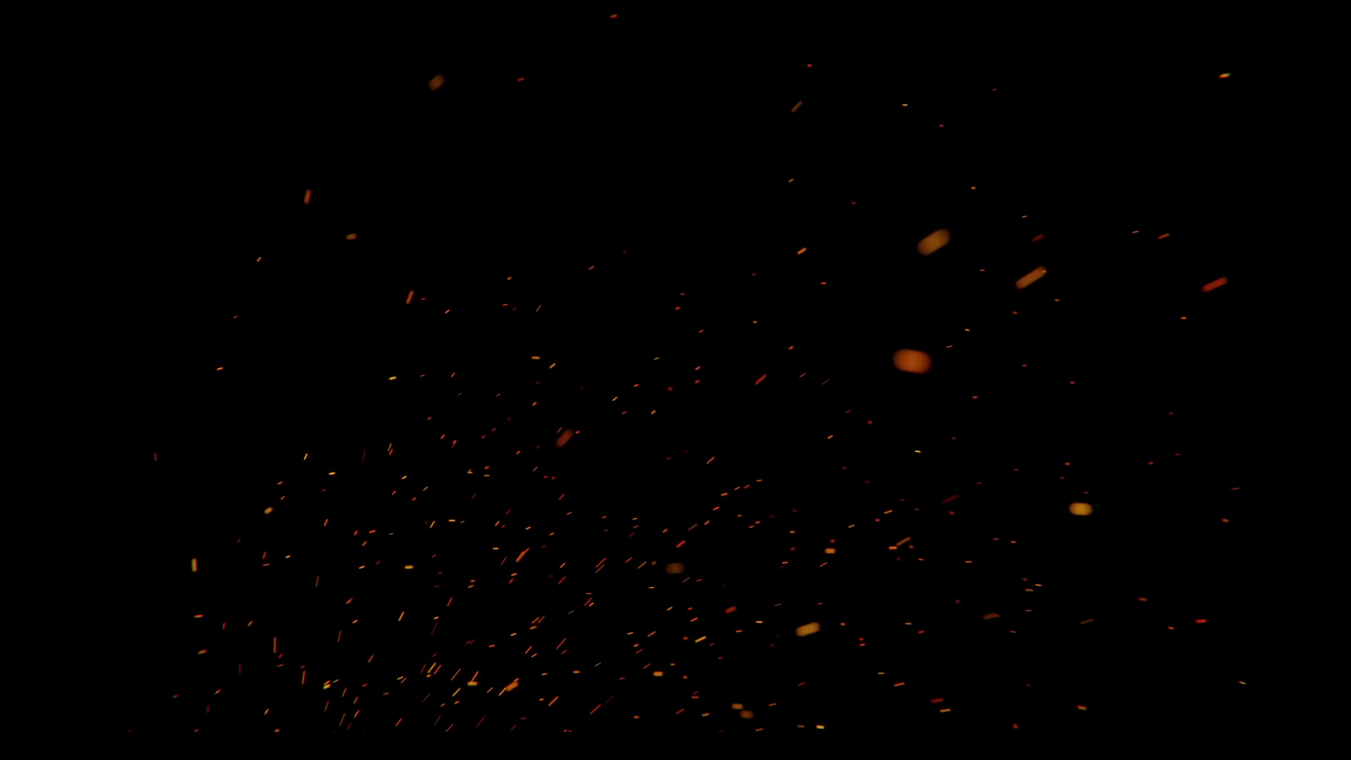
Step: Choose another Render Result slot and re-render the streaking orange sparks into it
left_click(1185, 54)
left_click(1170, 37)
left_click(1167, 38)
left_click(1170, 53)
left_click(137, 34)
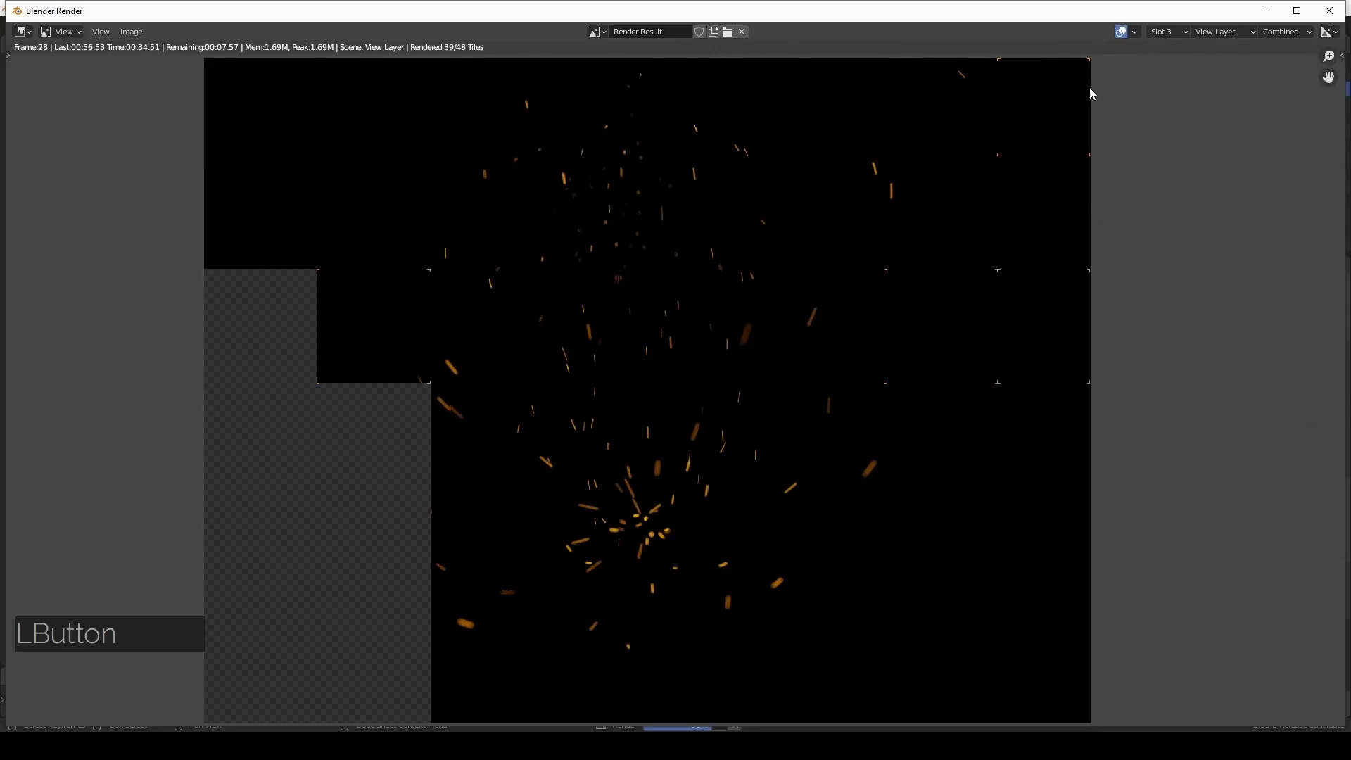
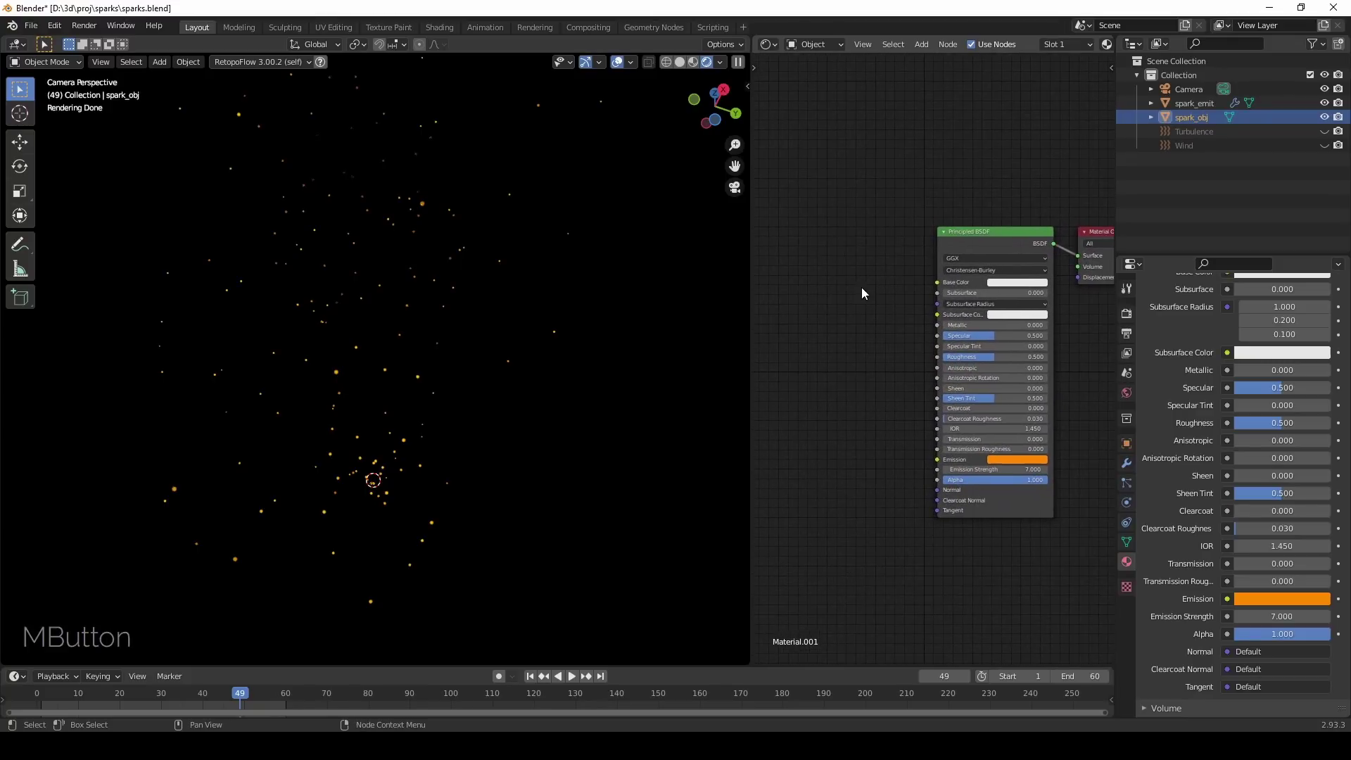
Step: Add a Texture Coordinate node from the Shift+A search and place it left of the shader
left_click(862, 283)
key("a")
left_click(865, 280)
key("t")
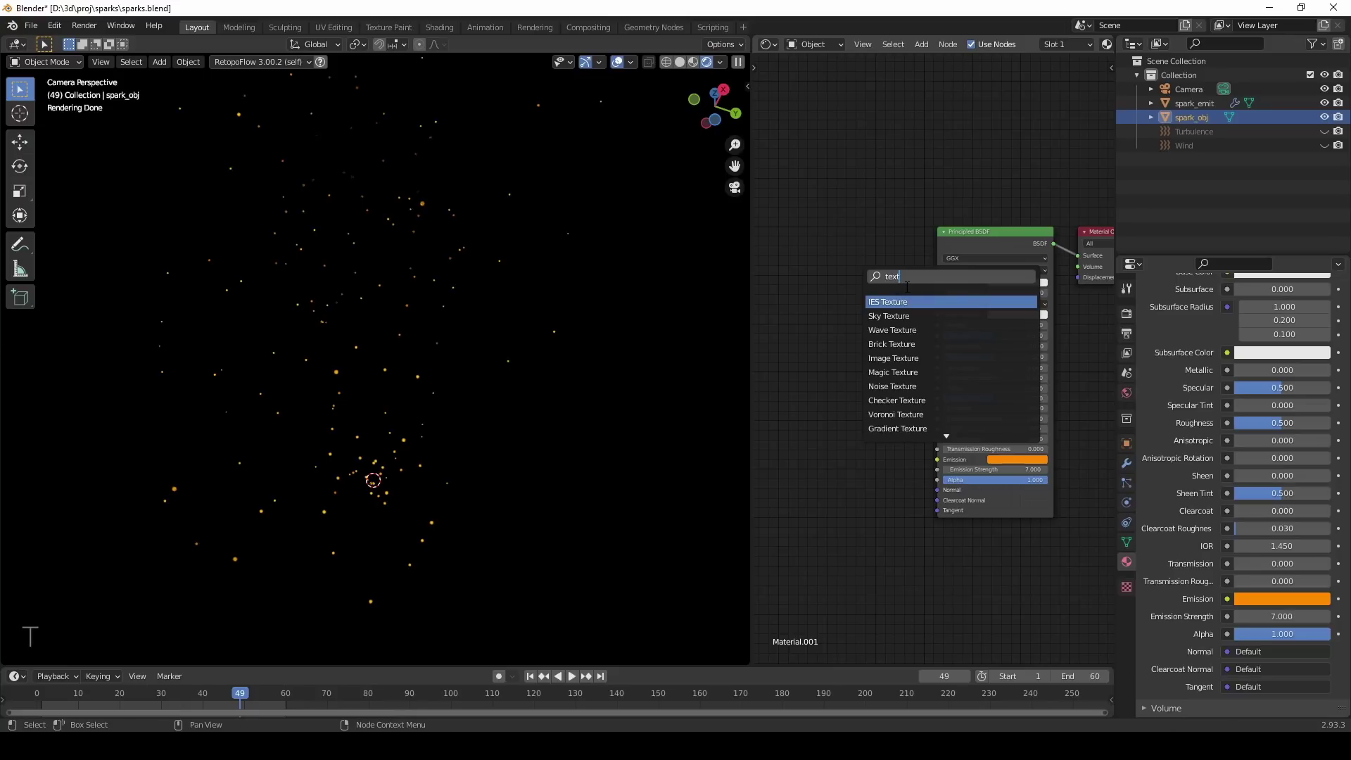
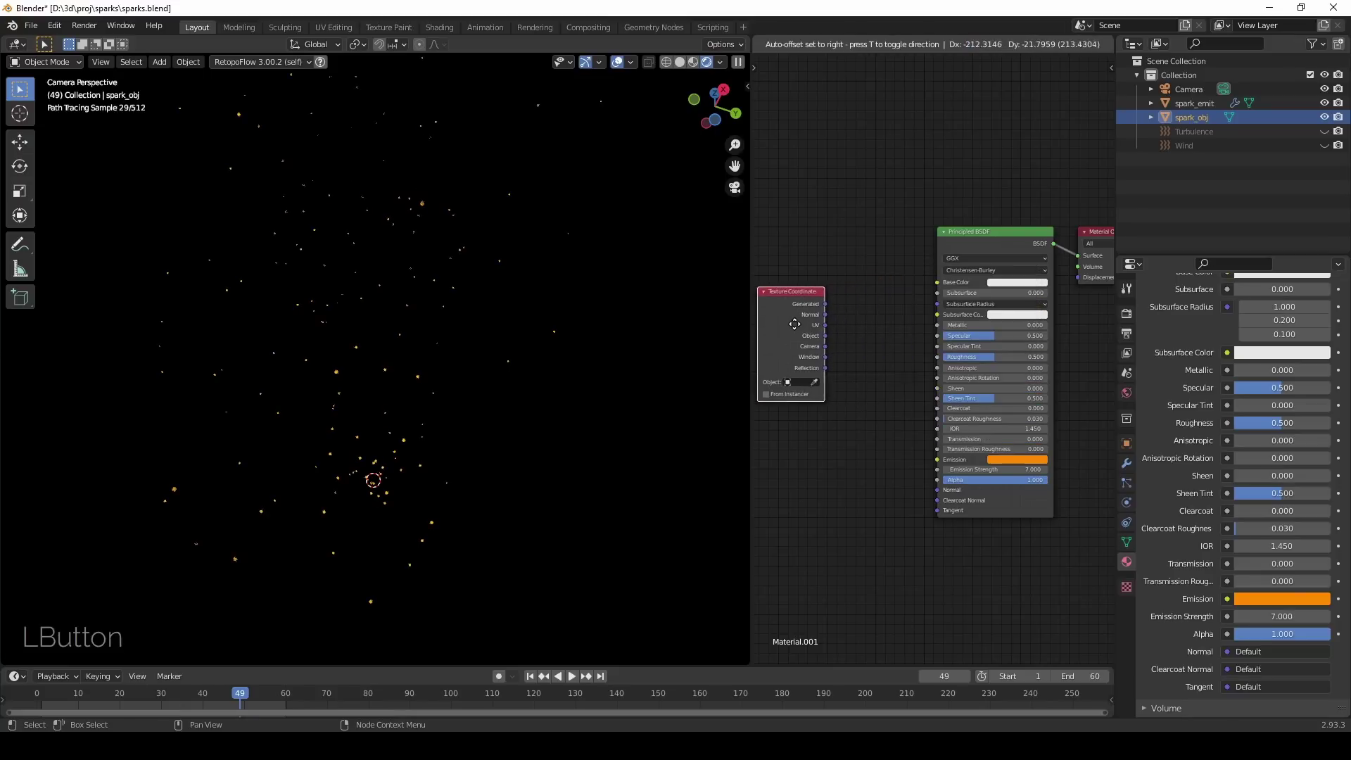
left_click(792, 330)
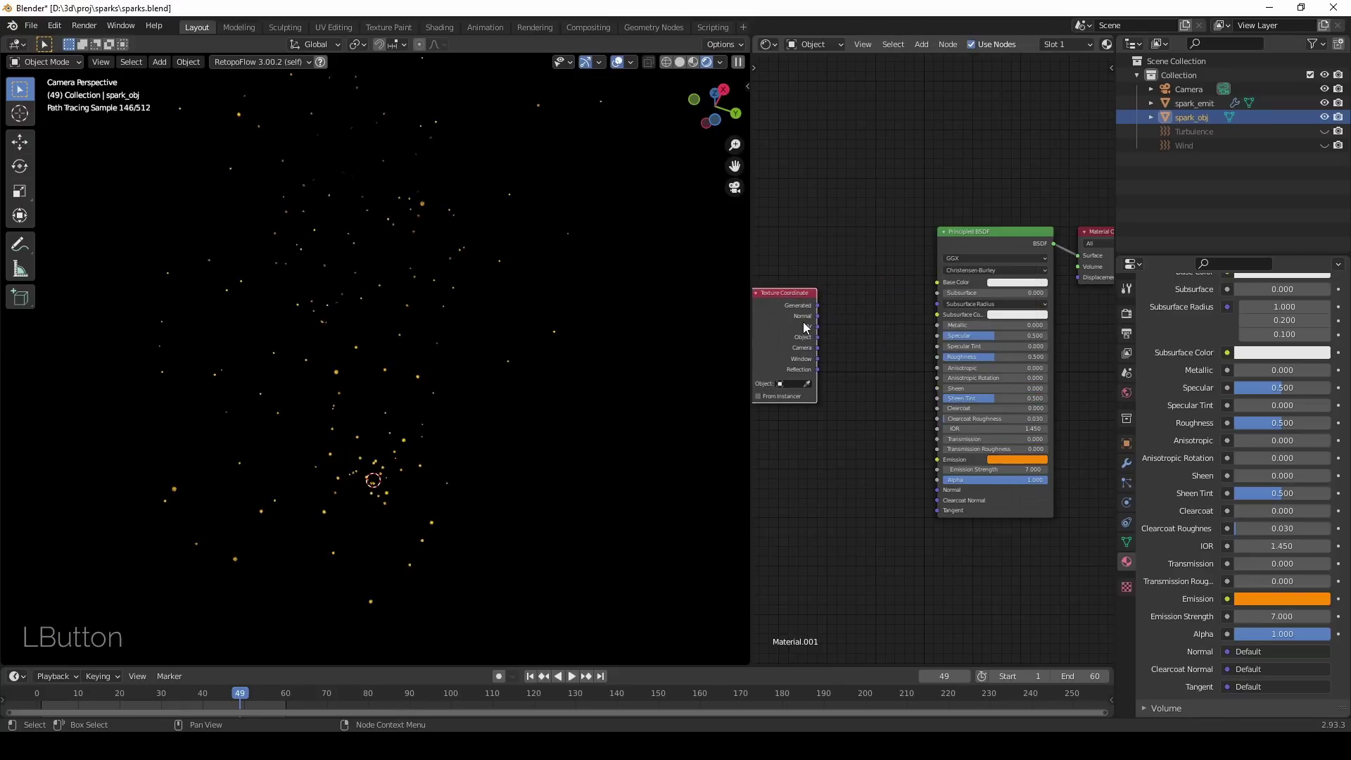
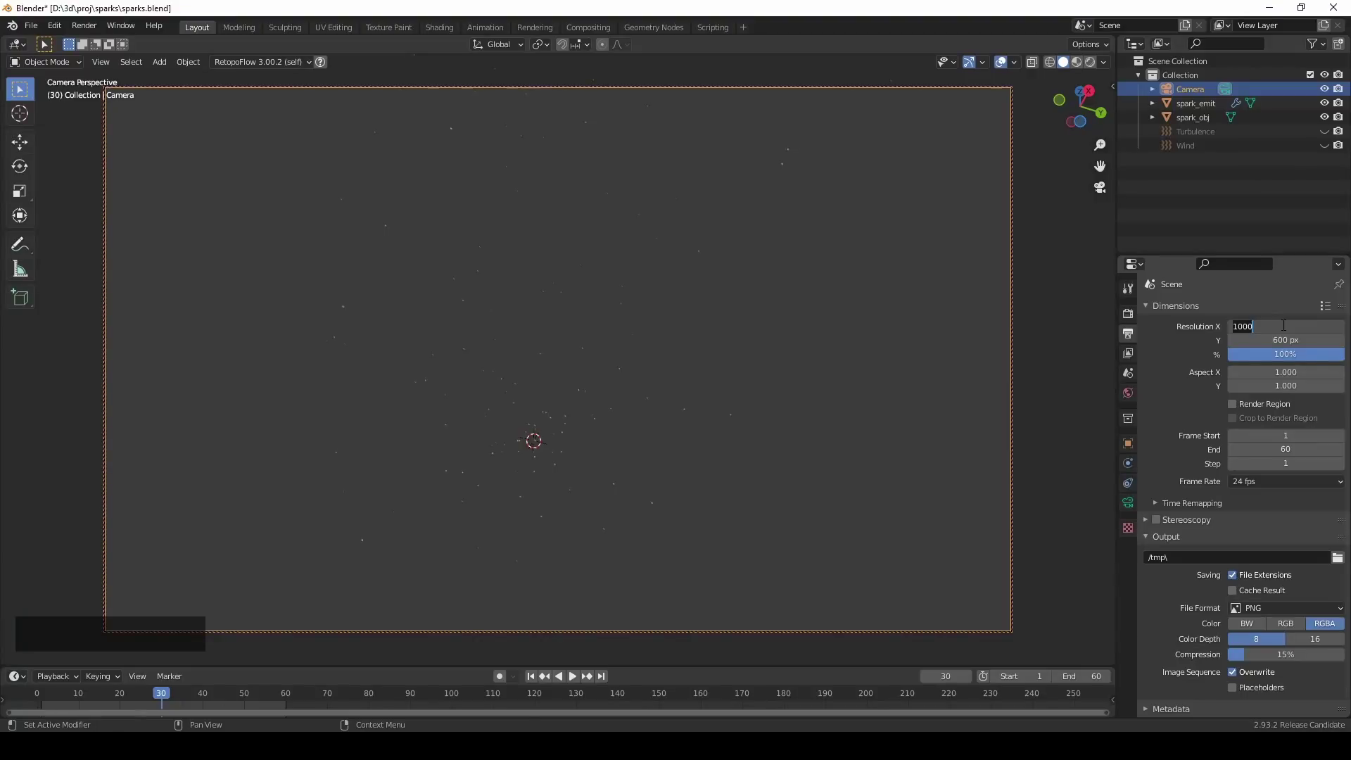
Step: Enter Resolution X 2000 and Resolution Y 1500 in Output Properties
key("BackSpace")
type("15")
key("Return")
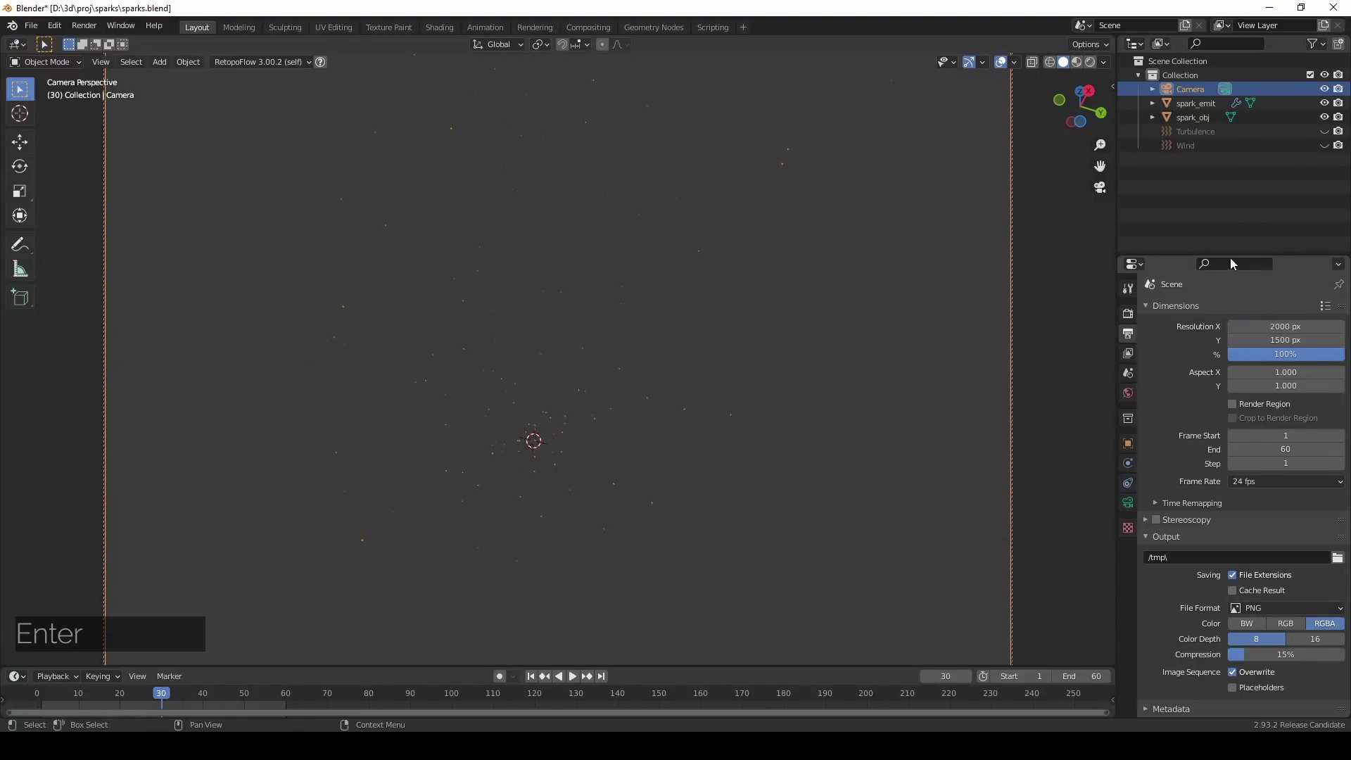